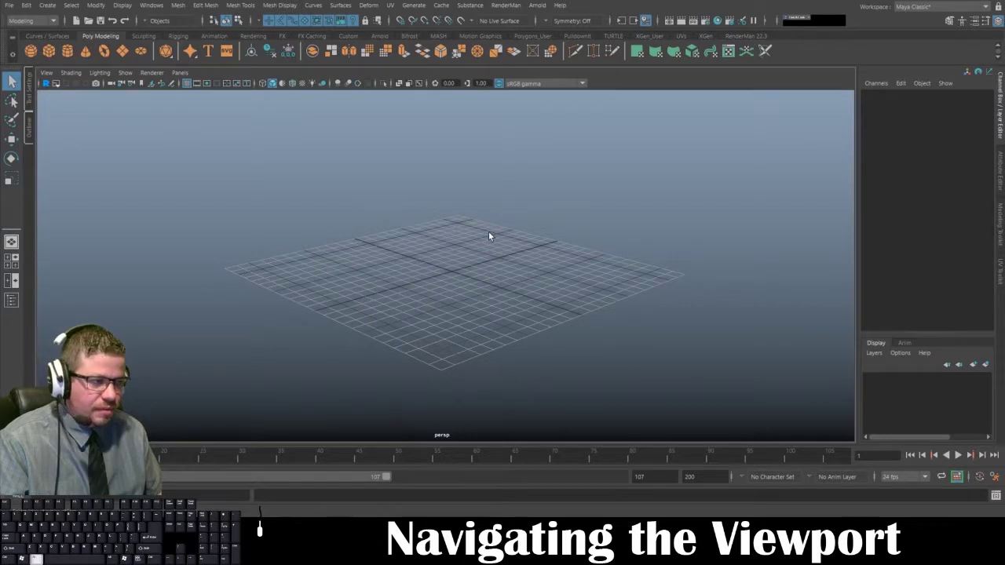
# Orbit the perspective camera around the empty scene grid to view it from different angles.
pyautogui.moveTo(490, 234); pyautogui.dragTo(498, 249)
pyautogui.moveTo(497, 248); pyautogui.dragTo(517, 345)
pyautogui.click(517, 344)
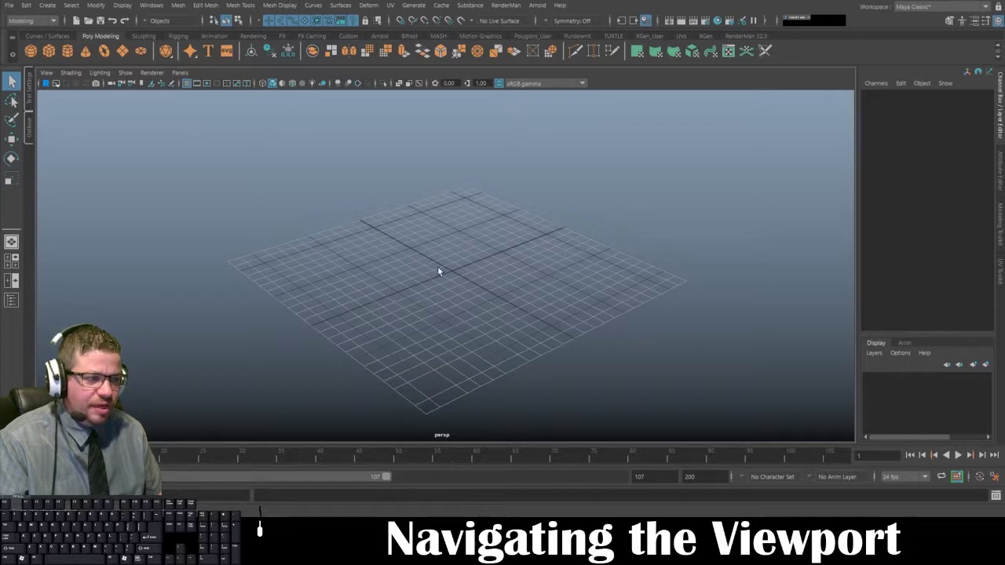
pyautogui.click(445, 269)
pyautogui.middleClick(450, 270)
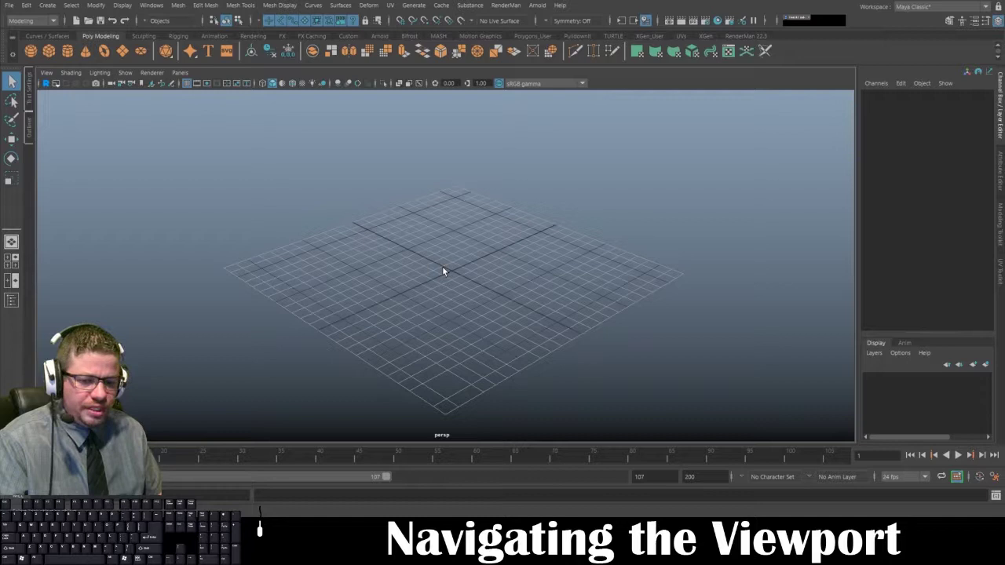
pyautogui.middleClick(455, 280)
pyautogui.click(454, 280)
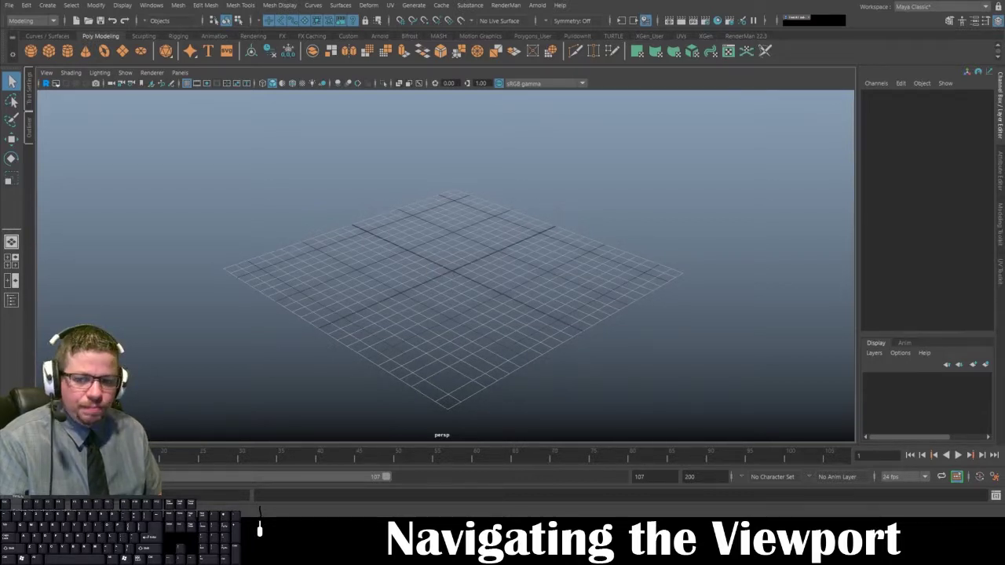
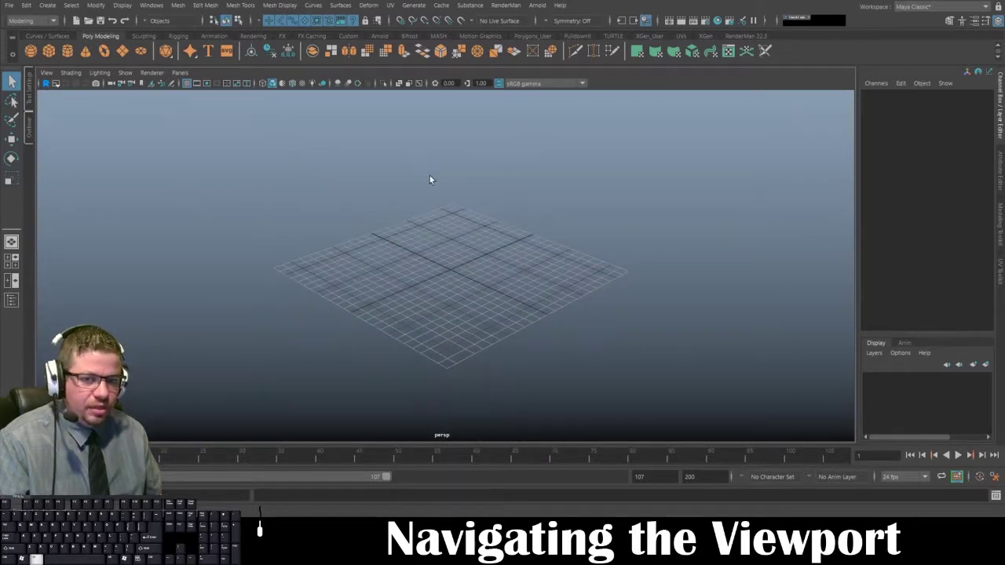
# Zoom in on the grid and orbit slightly to end on a centered overview.
pyautogui.middleClick(460, 214)
pyautogui.moveTo(453, 210); pyautogui.dragTo(520, 284)
pyautogui.middleClick(520, 285)
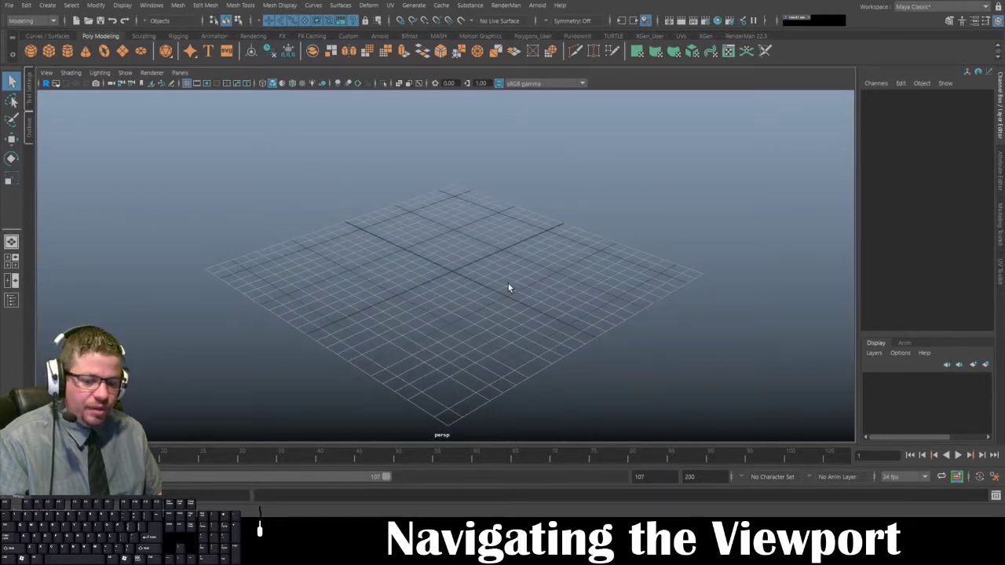
pyautogui.moveTo(515, 285); pyautogui.dragTo(513, 277)
pyautogui.moveTo(513, 277); pyautogui.dragTo(510, 277)
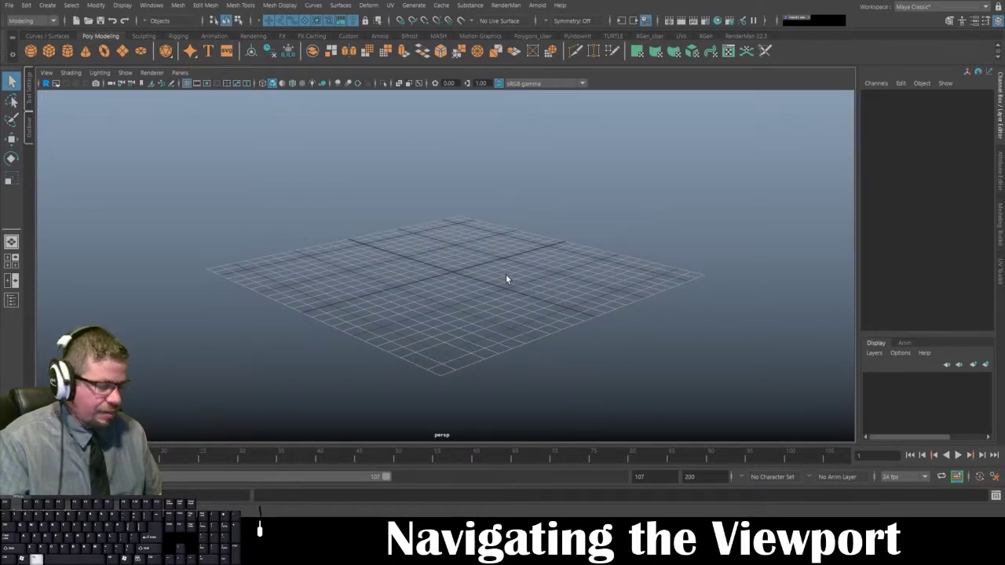
# Pan the perspective view across the grid and bring it back toward the centre.
pyautogui.click(510, 277)
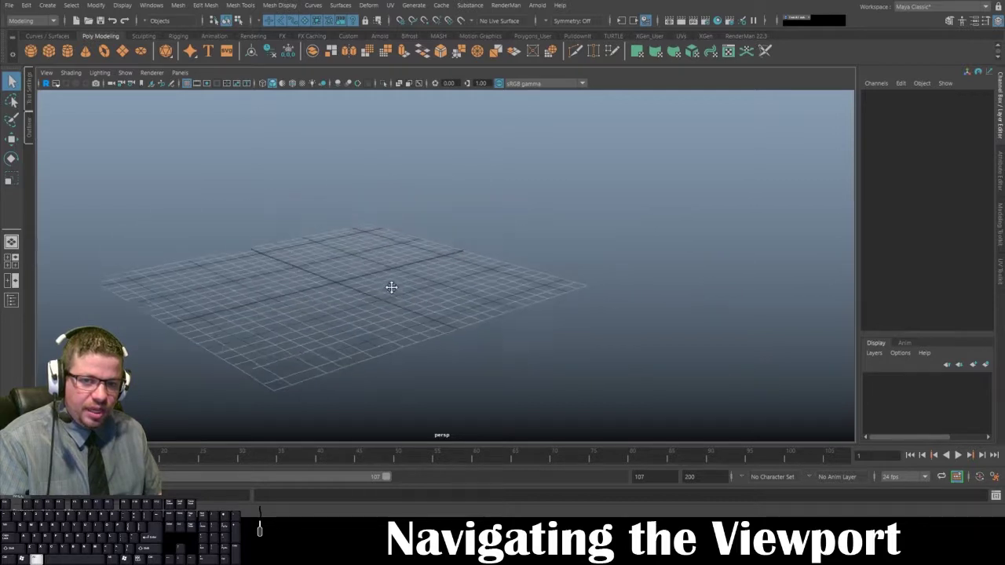
pyautogui.moveTo(487, 229); pyautogui.dragTo(467, 213)
pyautogui.moveTo(458, 219); pyautogui.dragTo(471, 218)
pyautogui.moveTo(471, 218); pyautogui.dragTo(470, 168)
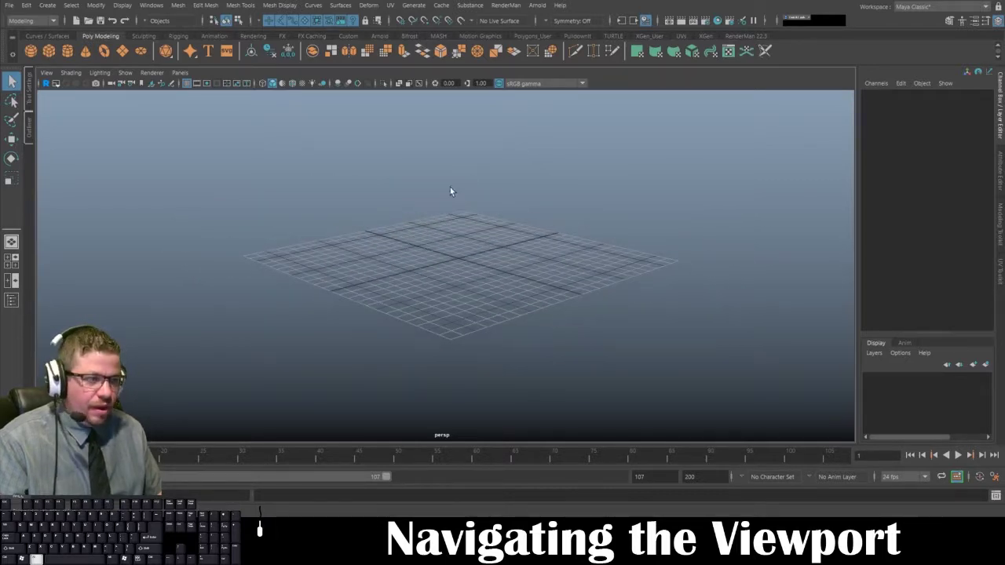
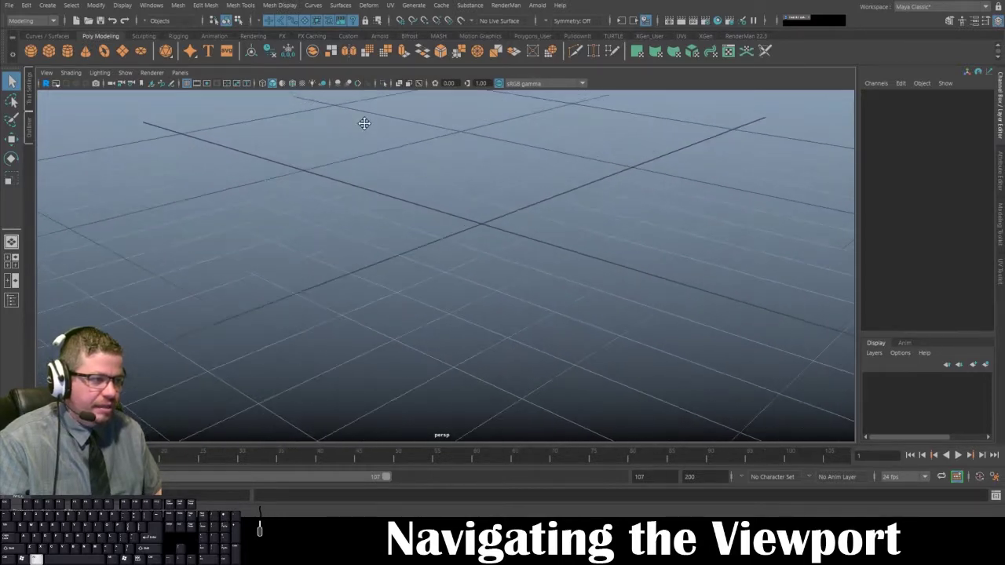
# Zoom the perspective camera out from the grid's centre lines until the whole grid is visible.
pyautogui.moveTo(356, 90); pyautogui.dragTo(479, 241)
pyautogui.moveTo(479, 240); pyautogui.dragTo(267, 29)
pyautogui.moveTo(268, 29); pyautogui.dragTo(490, 211)
pyautogui.click(490, 212)
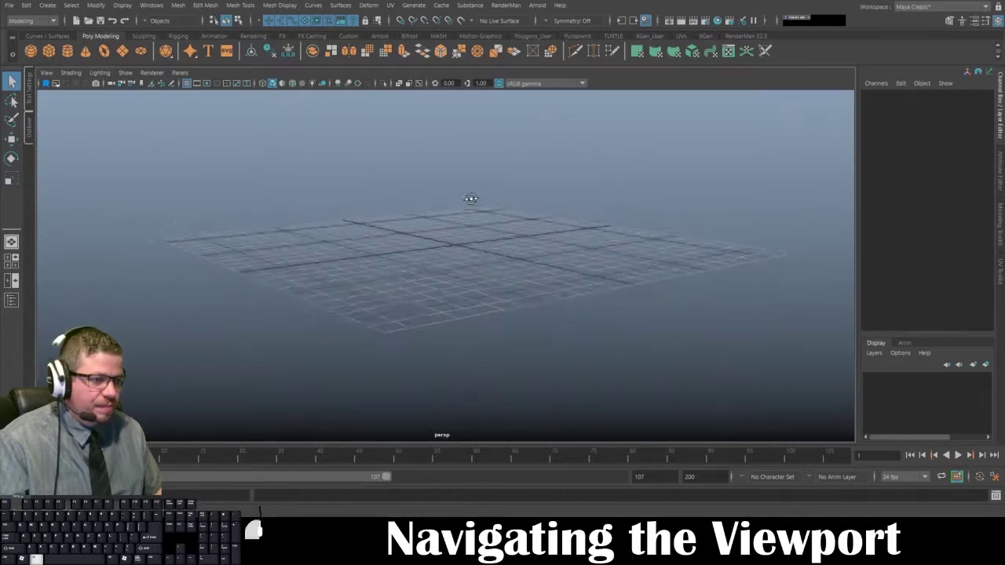
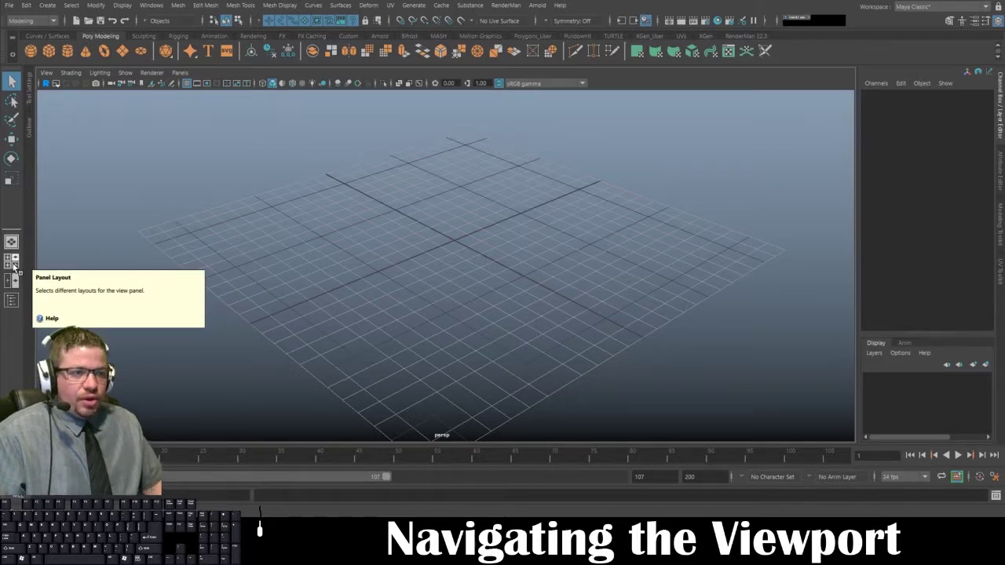
# Switch to the four-panel top/perspective/front/side layout, then return to the single perspective view.
pyautogui.click(19, 267)
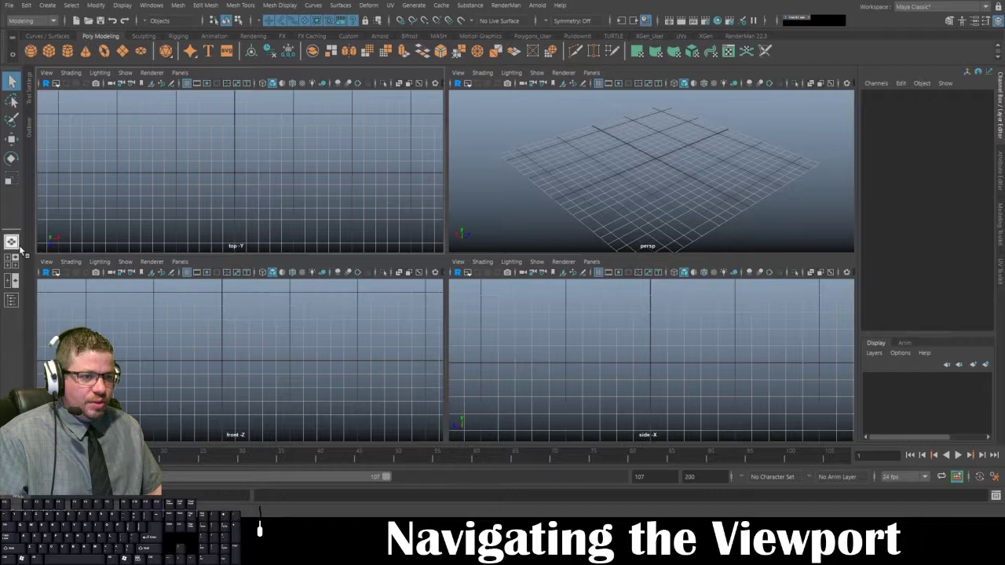
pyautogui.click(24, 247)
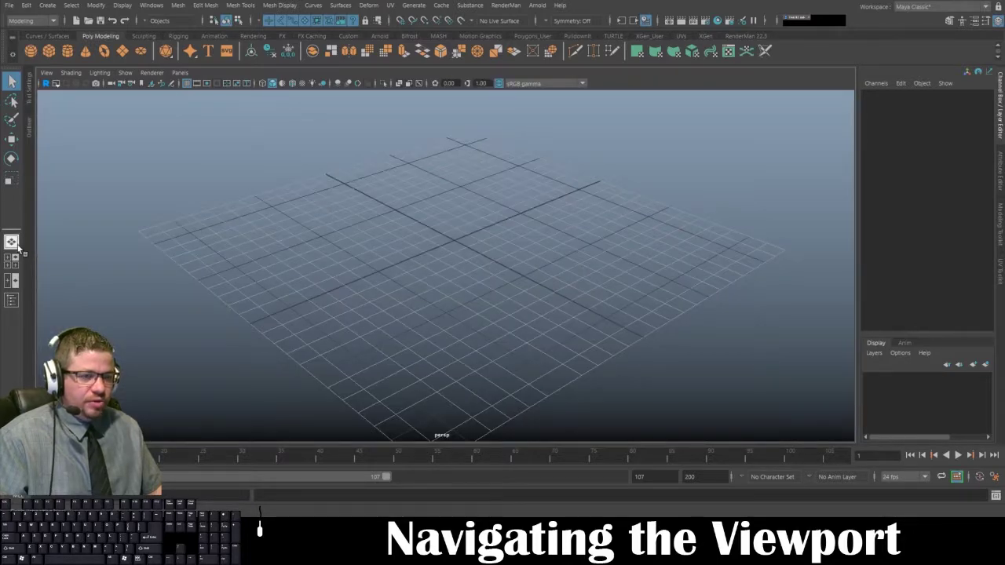
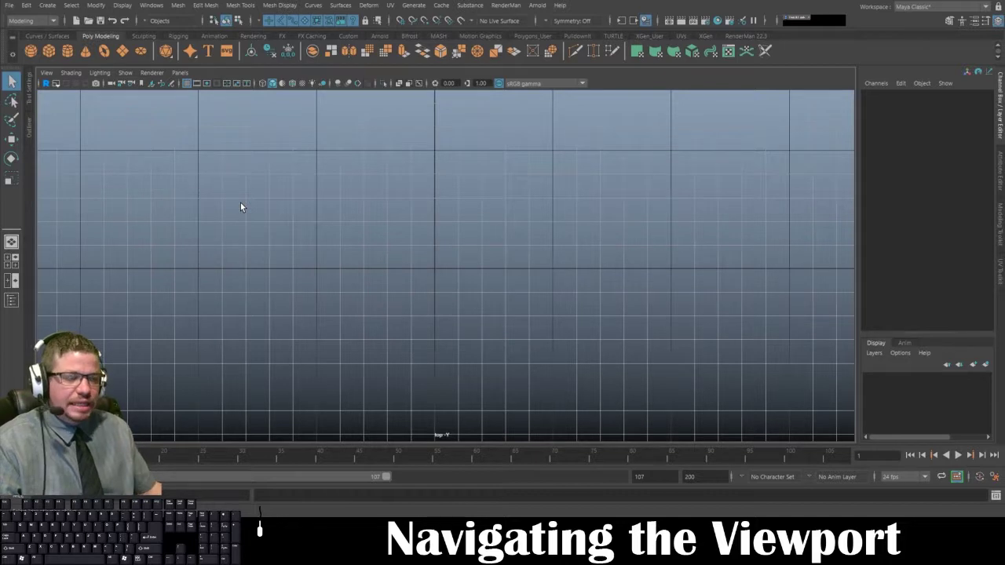
# Maximise the top orthographic view and attempt an orbit, triggering the 'Orthographic views are currently locked' message.
pyautogui.click(295, 290)
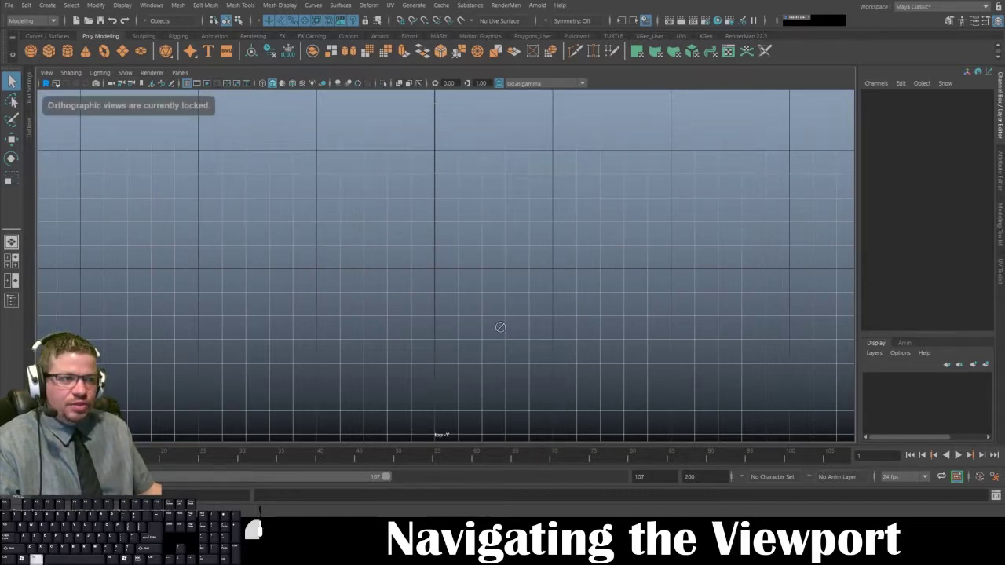
pyautogui.click(390, 290)
pyautogui.moveTo(366, 289); pyautogui.dragTo(437, 234)
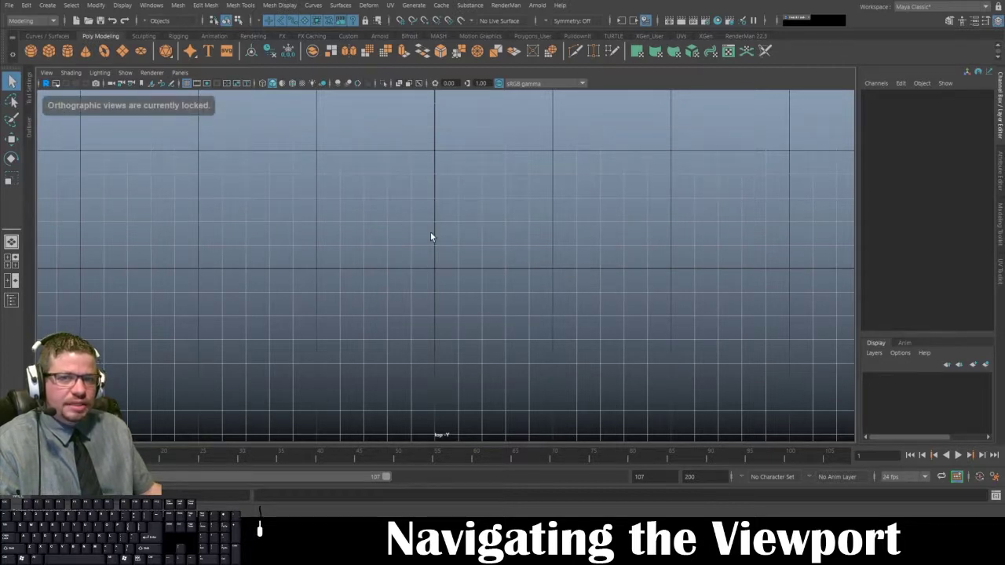